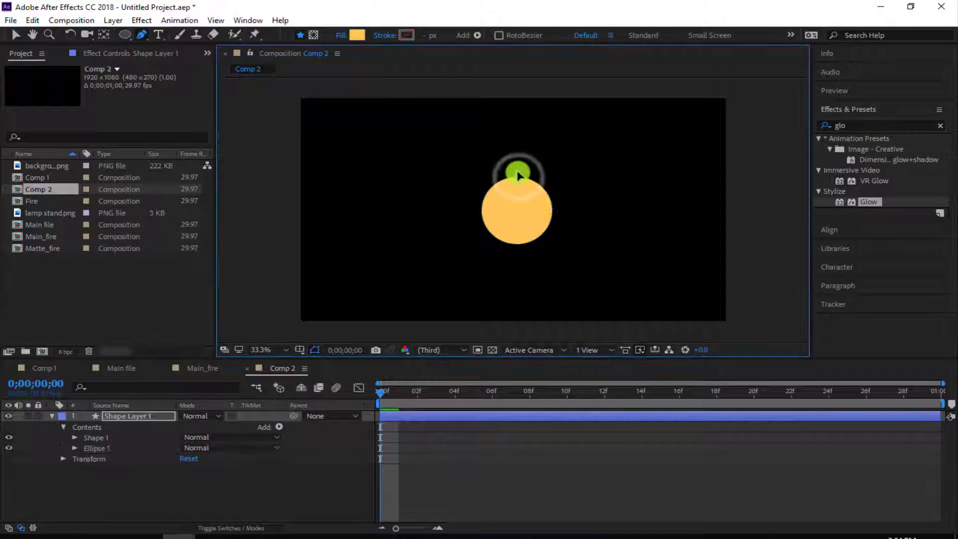
# - Undo the leftover shape group and convert the ellipse into an editable bezier path
pyautogui.press('ctrl+z')
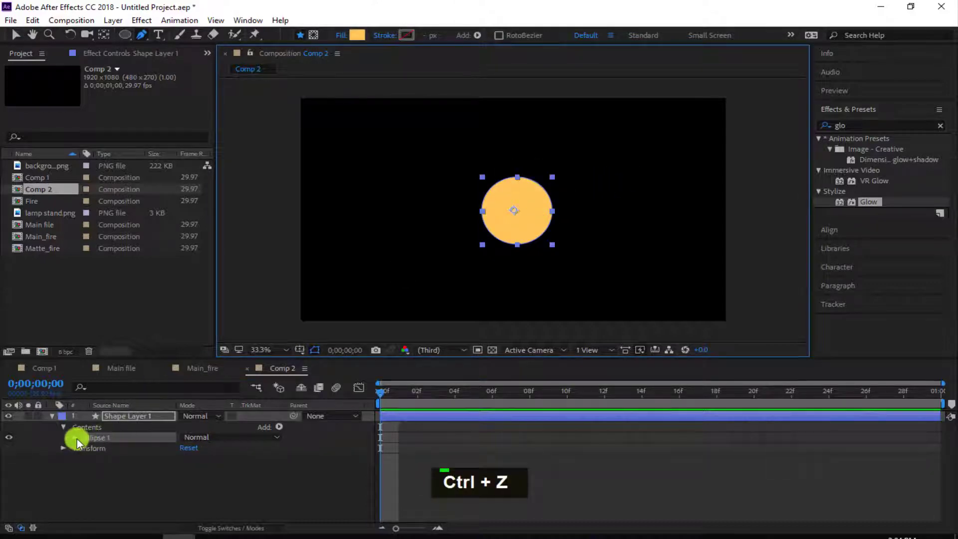
pyautogui.rightClick(161, 433)
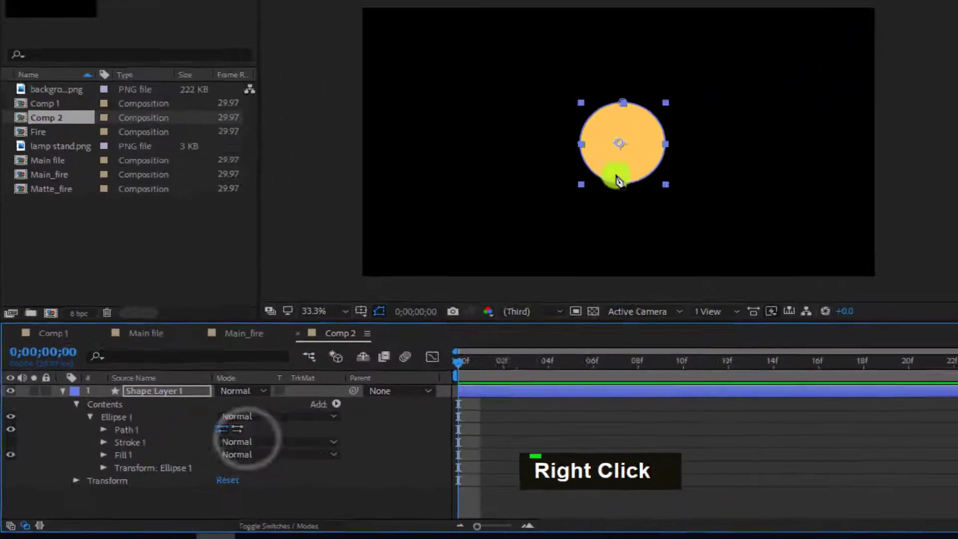
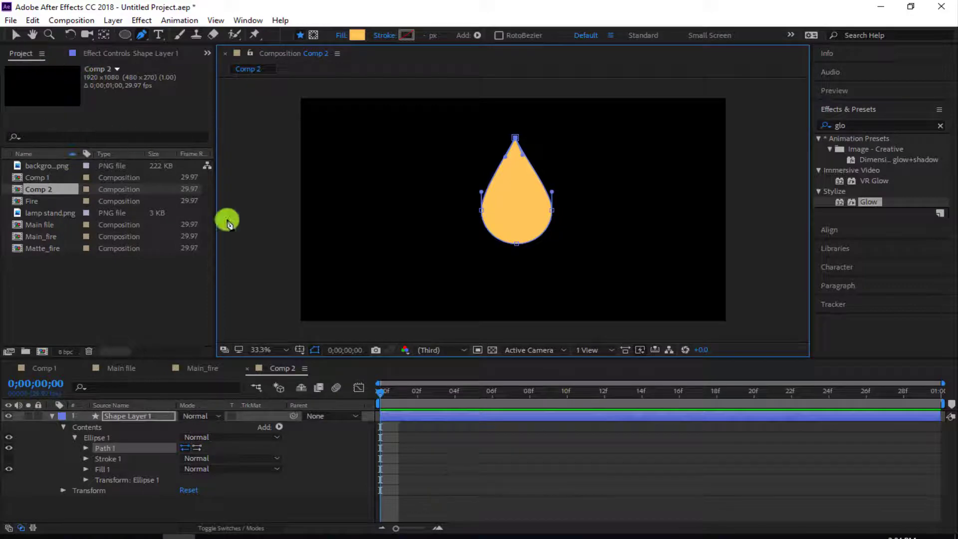
# - Rename the teardrop layer Base and apply Wave Warp with increased wave height and width
pyautogui.rightClick(143, 423)
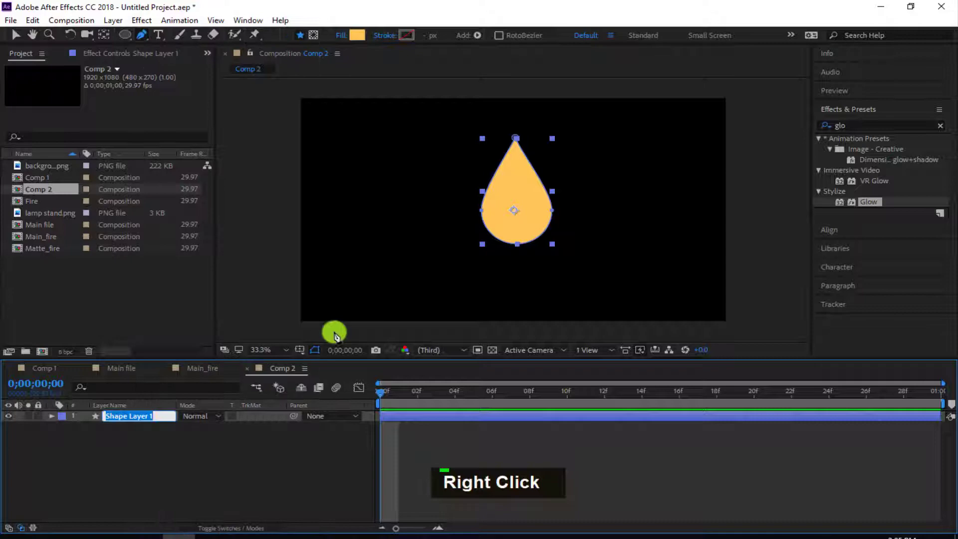
pyautogui.write('base')
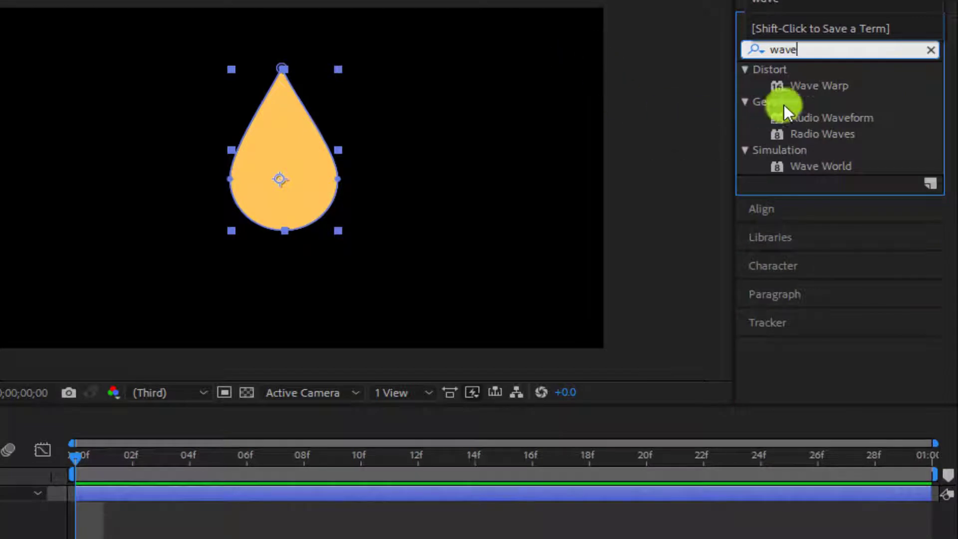
pyautogui.write('wave')
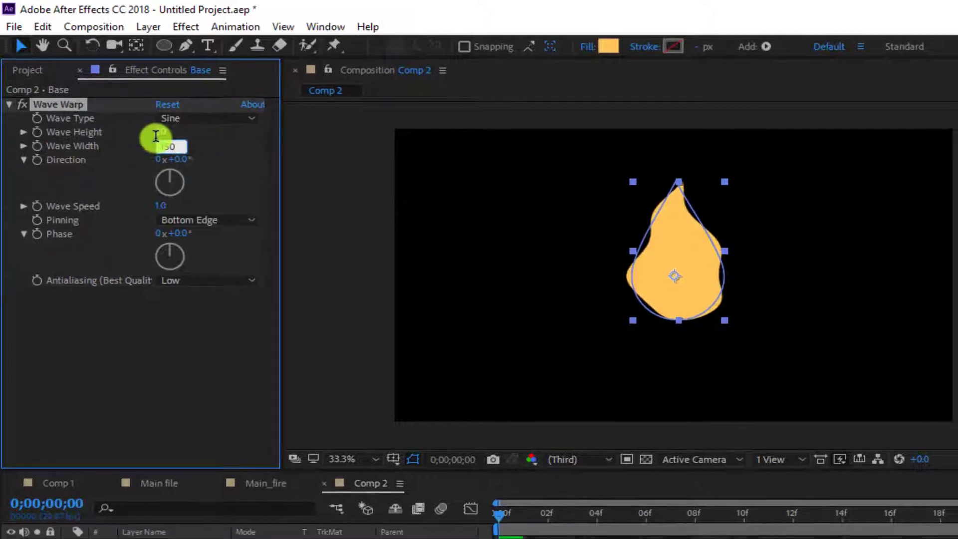
pyautogui.press('Return')
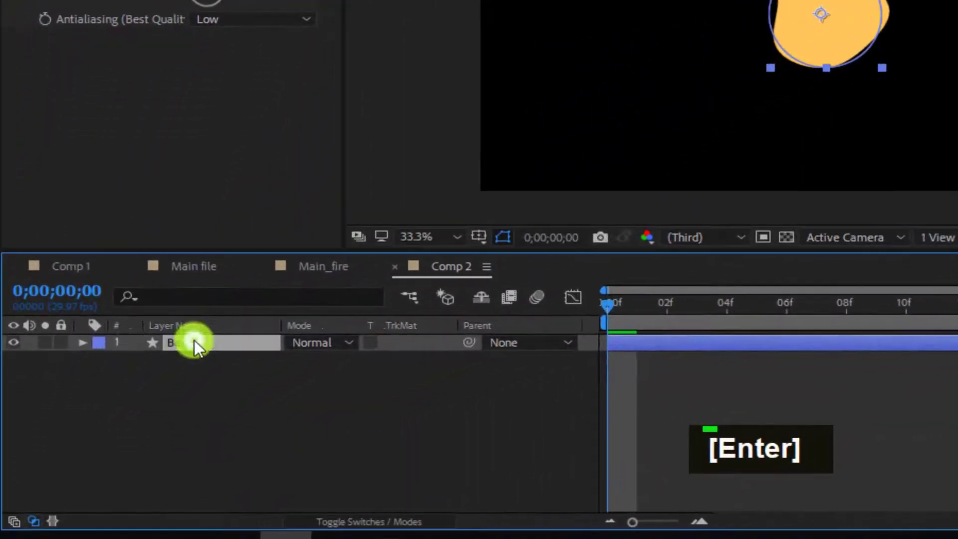
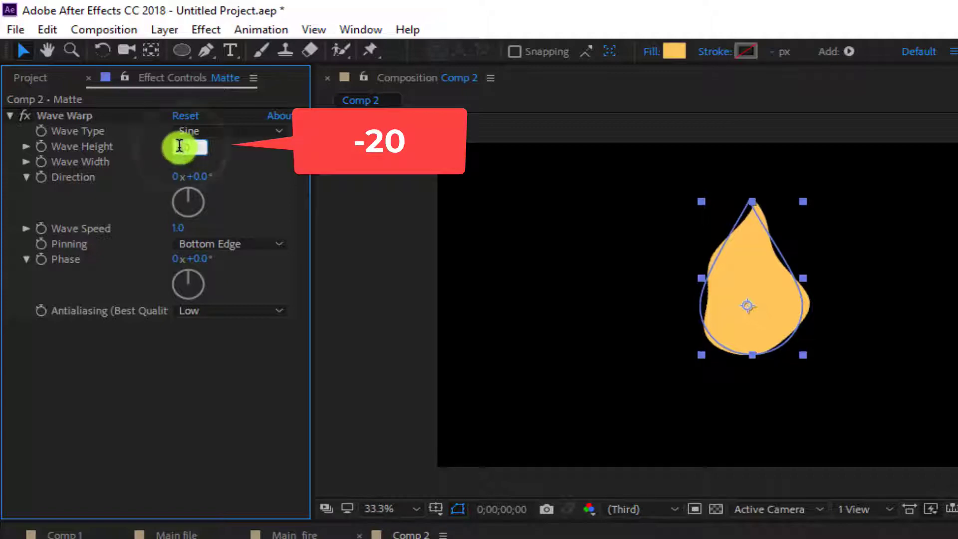
# - Set the Matte layer's Wave Warp wave height to -20
pyautogui.press('-')
pyautogui.press('Return')
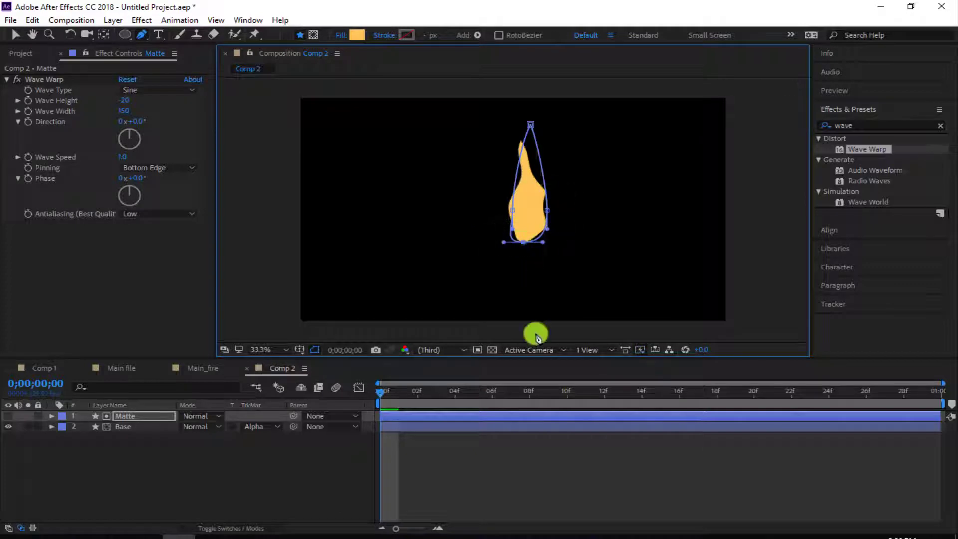
# - Preview the wobbling flame, then duplicate the Matte layer into Matte 2
pyautogui.press('space')
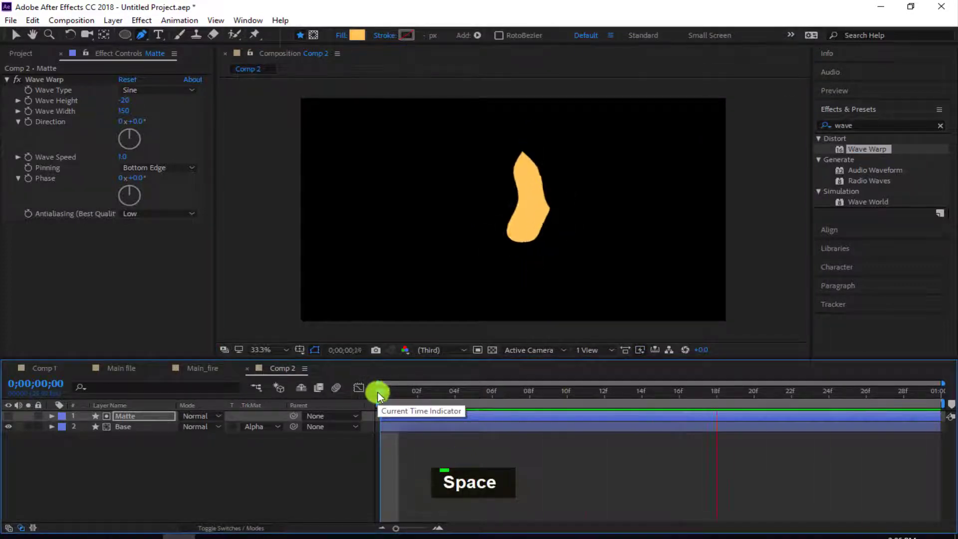
pyautogui.press('space')
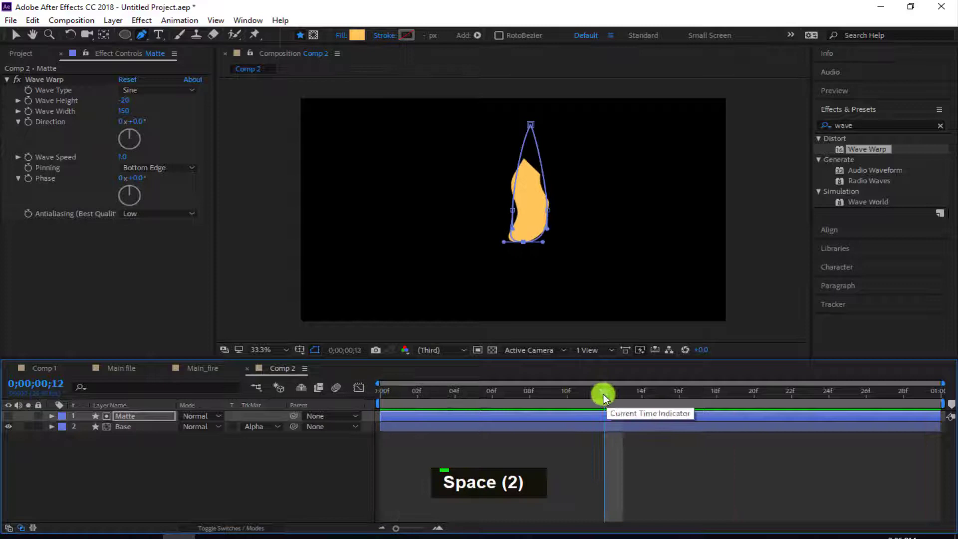
pyautogui.press('space')
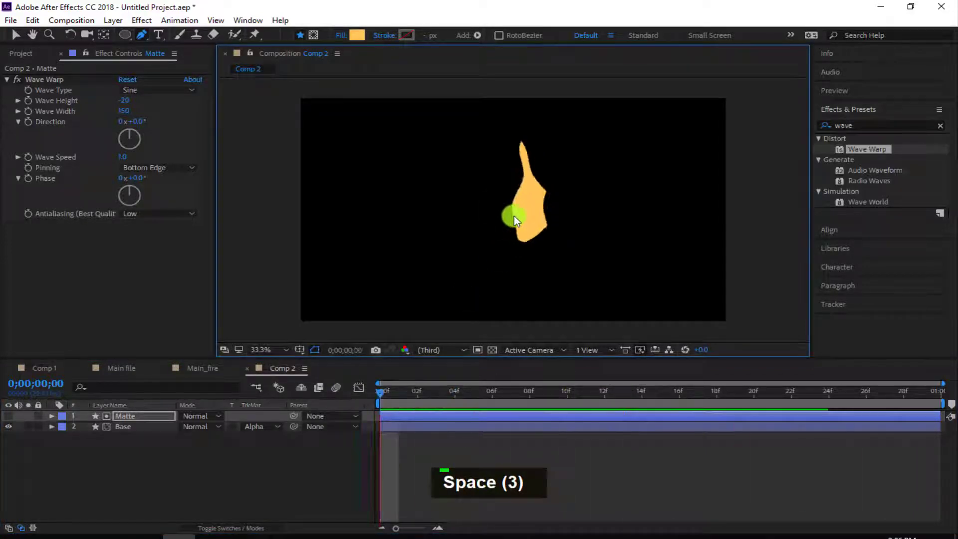
pyautogui.press('space')
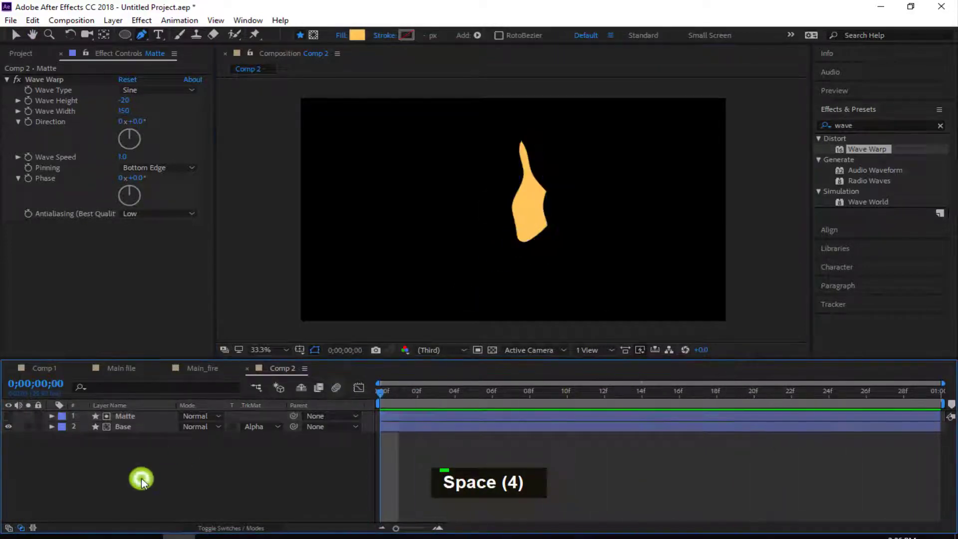
pyautogui.press('ctrl+d')
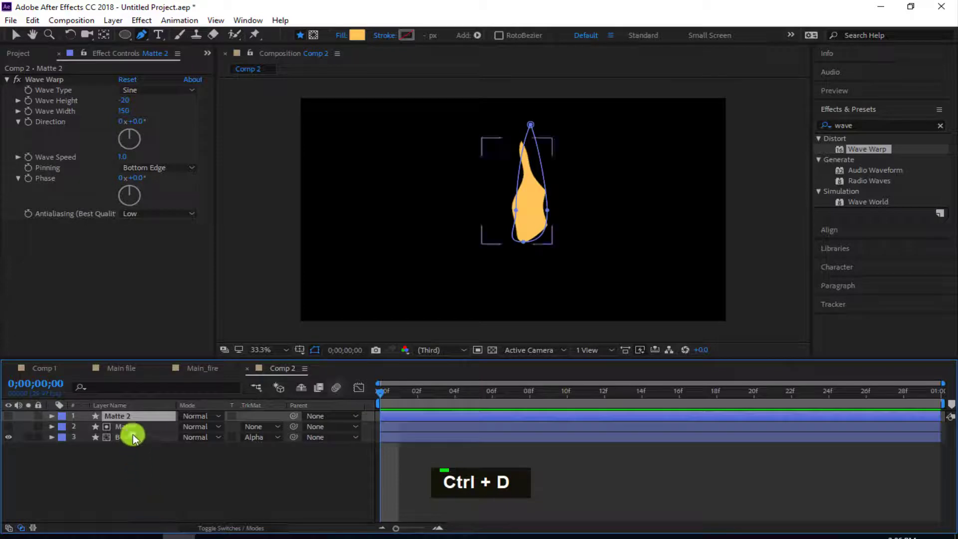
# - Preview the two-tongued flame repeatedly, then duplicate the flame tongue and its matte into Base 3 and Matte 3
pyautogui.press('ctrl+d')
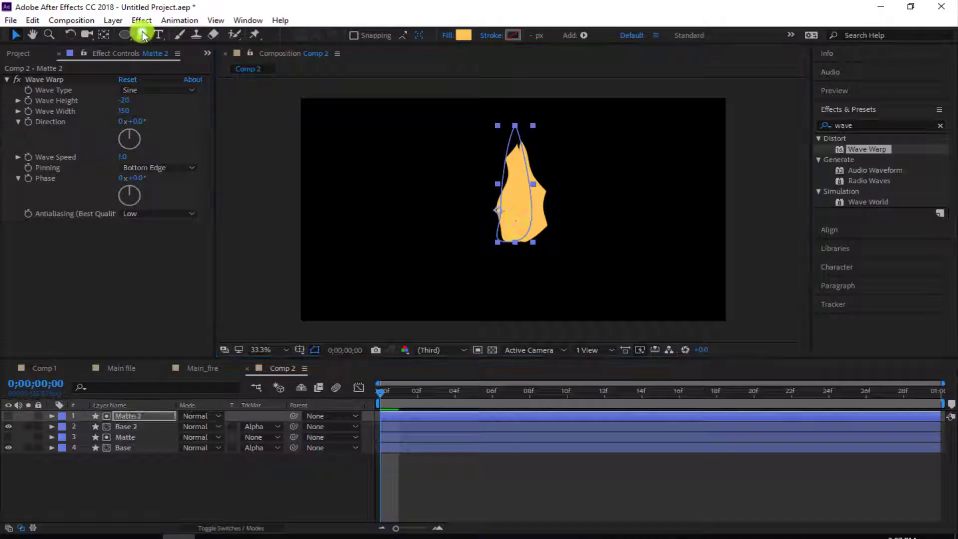
pyautogui.press('ctrl+z')
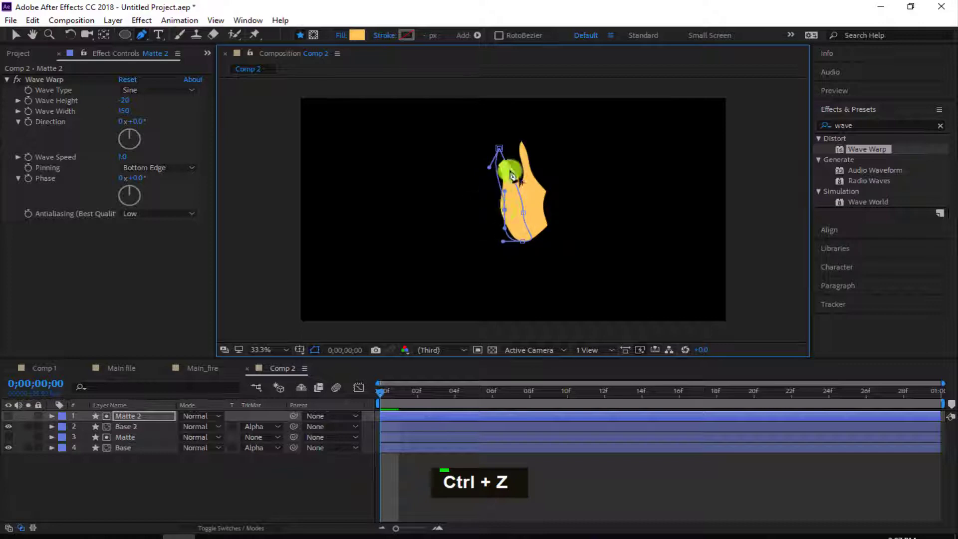
pyautogui.press('space')
pyautogui.press('space')
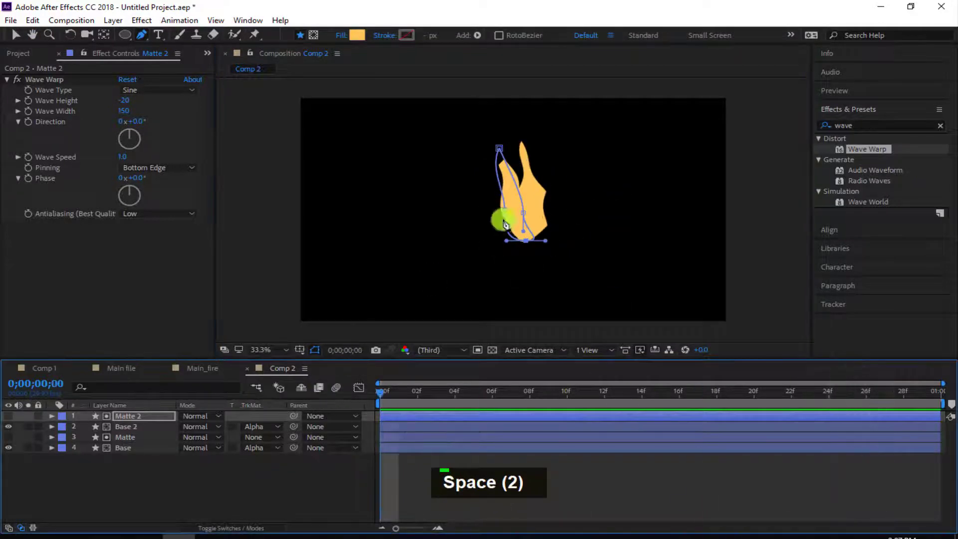
pyautogui.press('space')
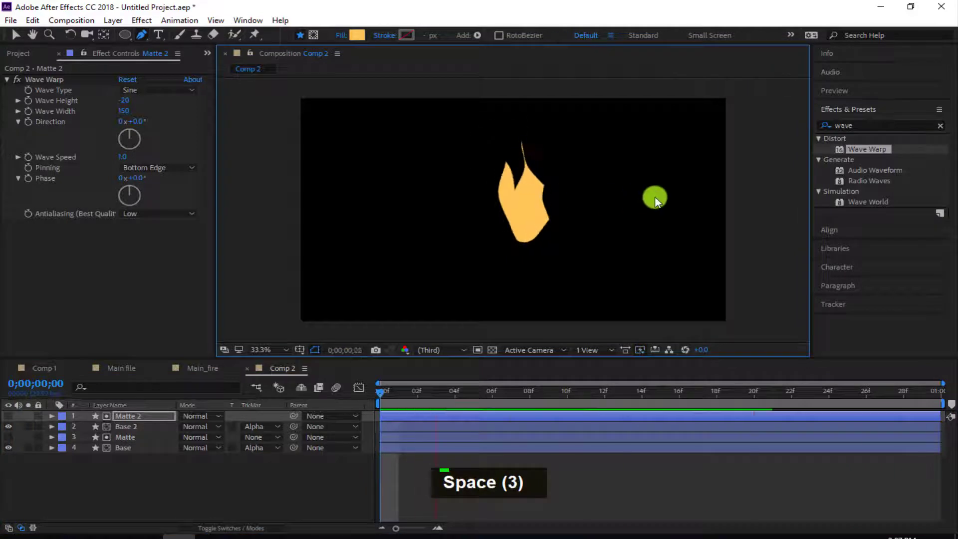
pyautogui.press('space')
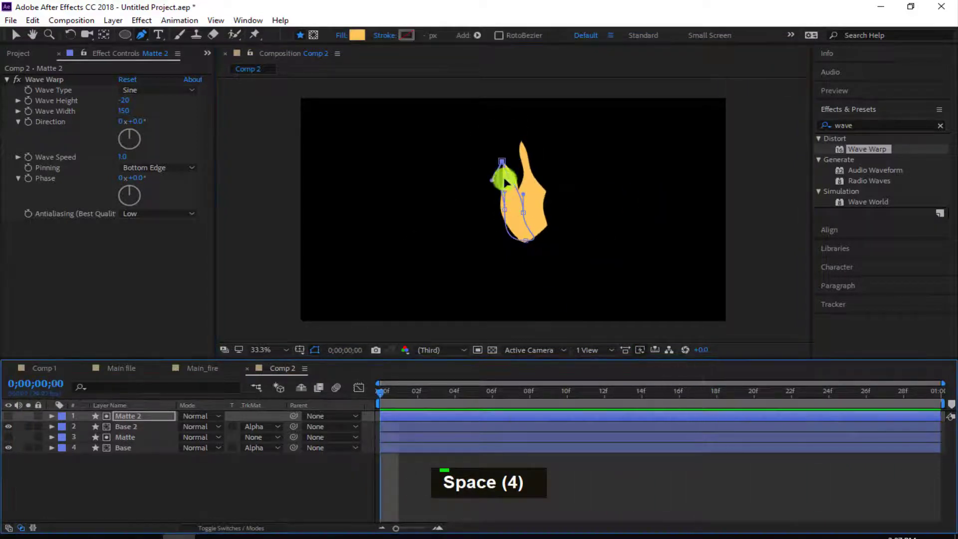
pyautogui.press('space')
pyautogui.press('space')
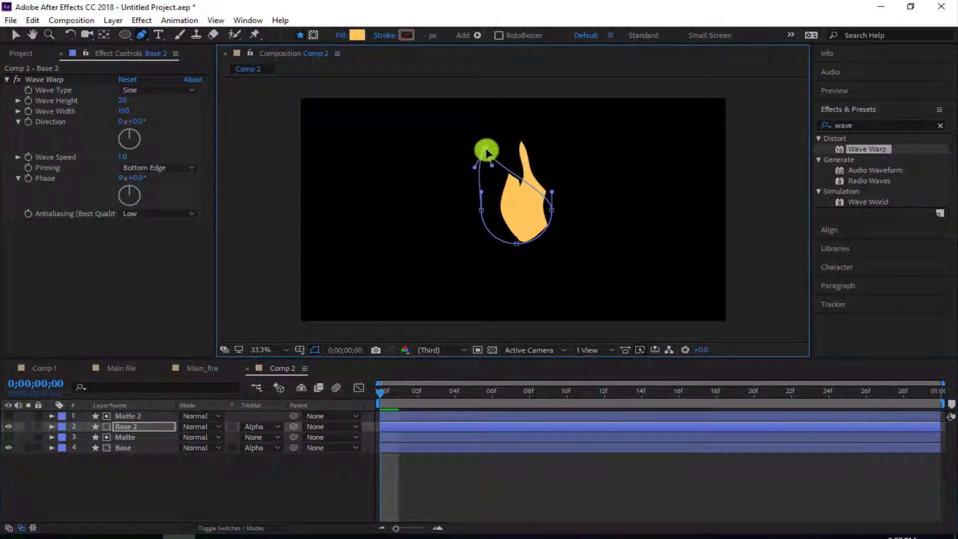
pyautogui.press('space')
pyautogui.press('space')
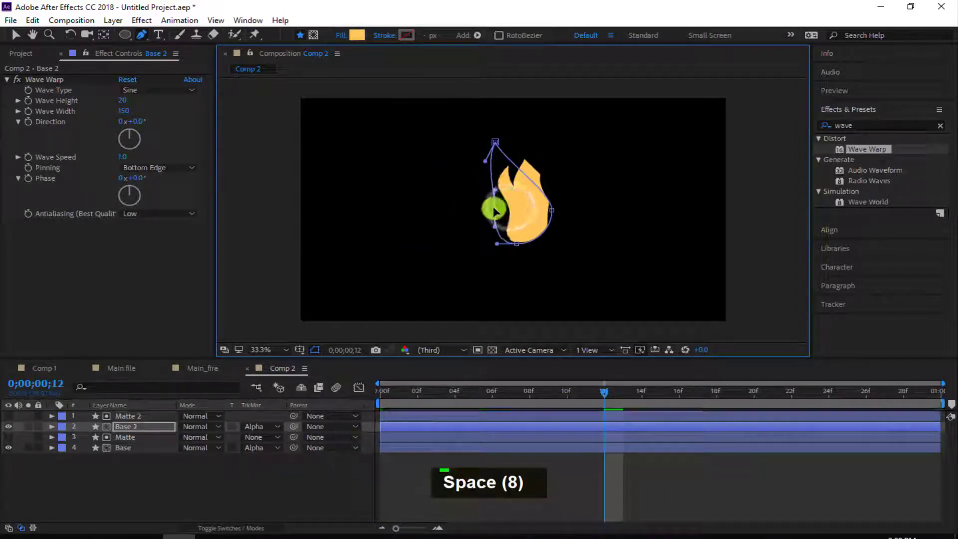
pyautogui.press('space')
pyautogui.press('space')
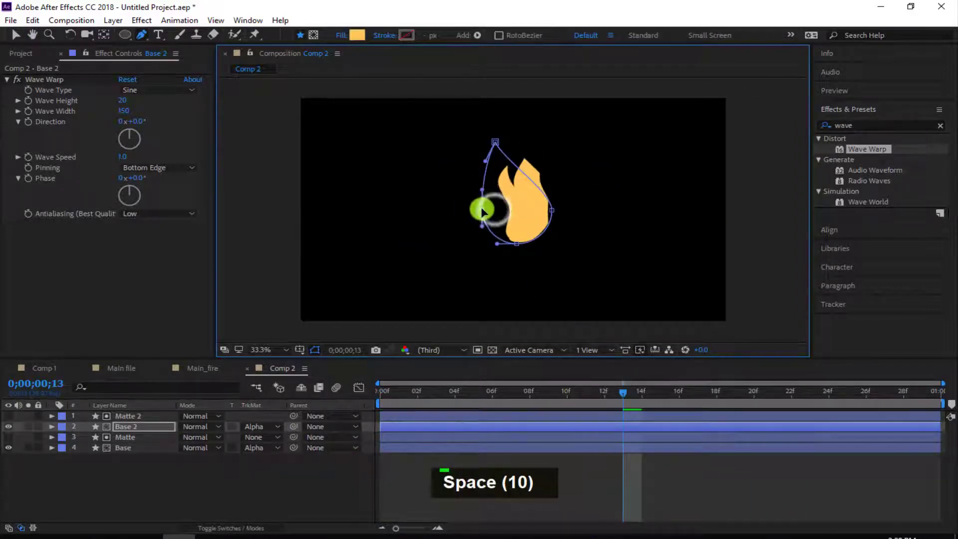
pyautogui.press('space')
pyautogui.press('space')
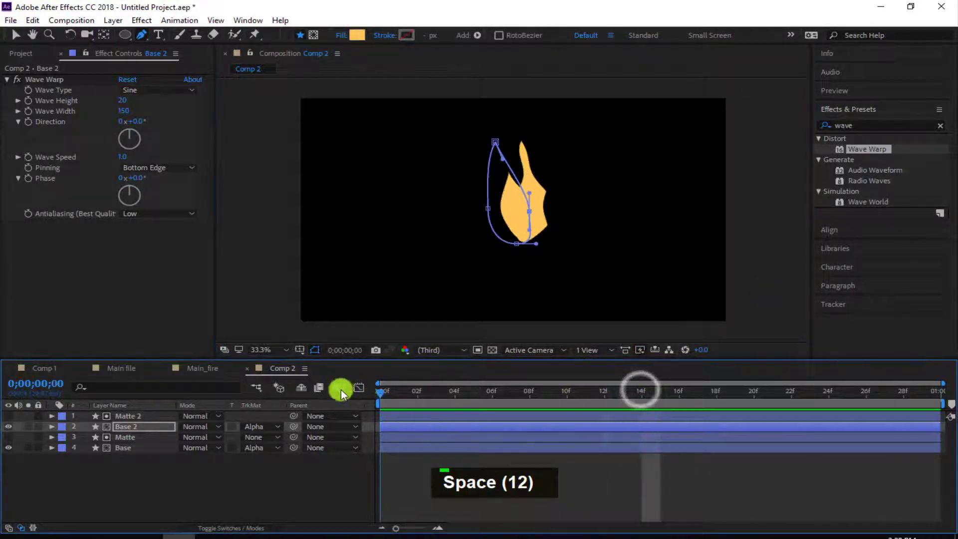
pyautogui.press('space')
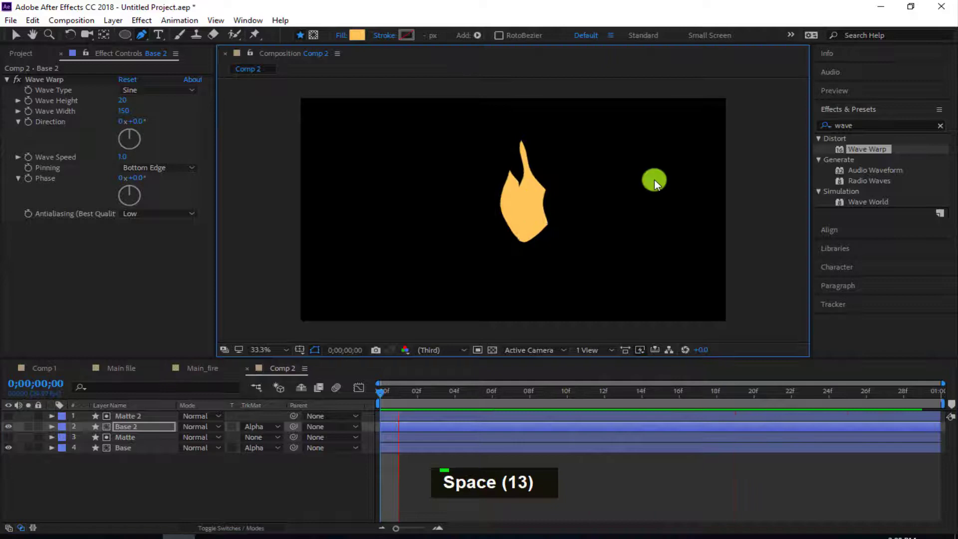
pyautogui.press('space')
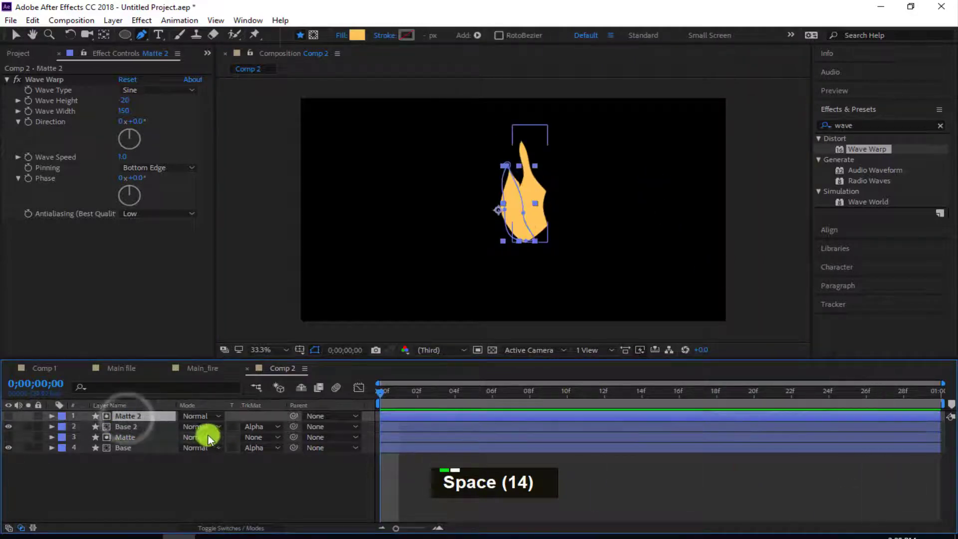
pyautogui.press('ctrl+d')
# - Reshape the third tongue and its matte, previewing the three-tongued flame between edits
pyautogui.press('ctrl+d')
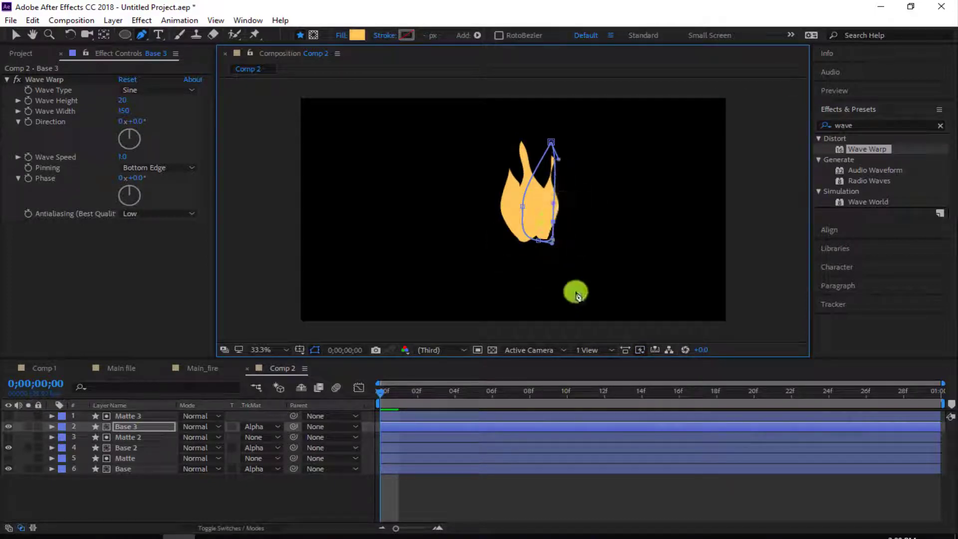
pyautogui.press('space')
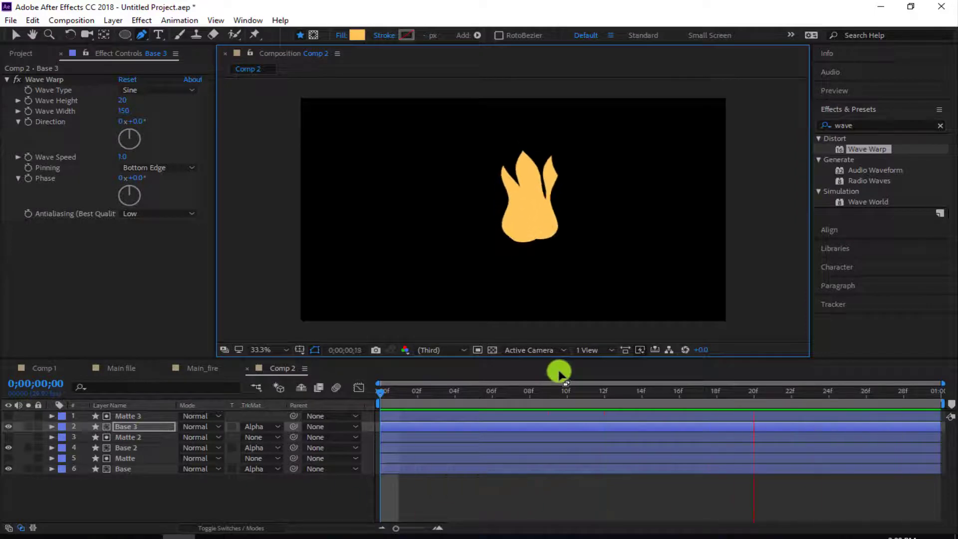
pyautogui.press('space')
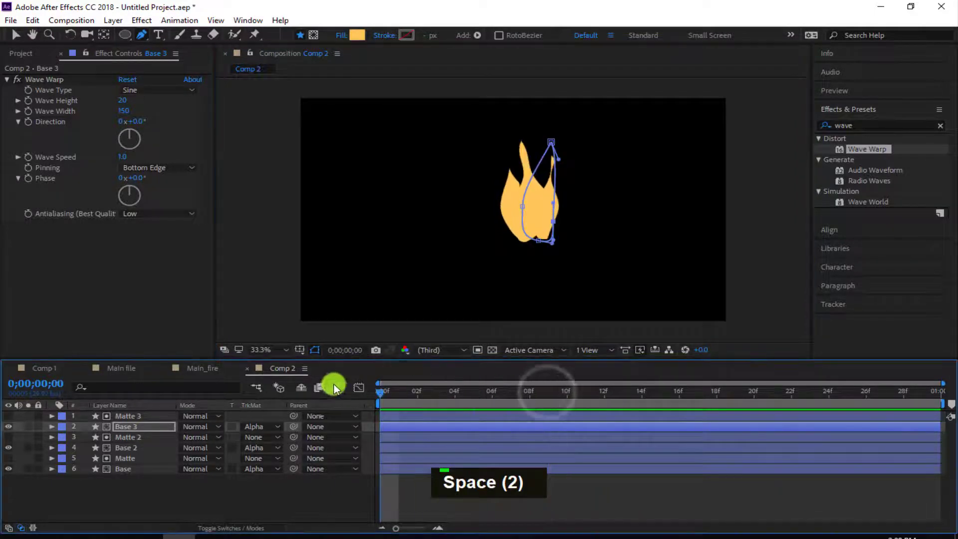
pyautogui.press('space')
pyautogui.press('space')
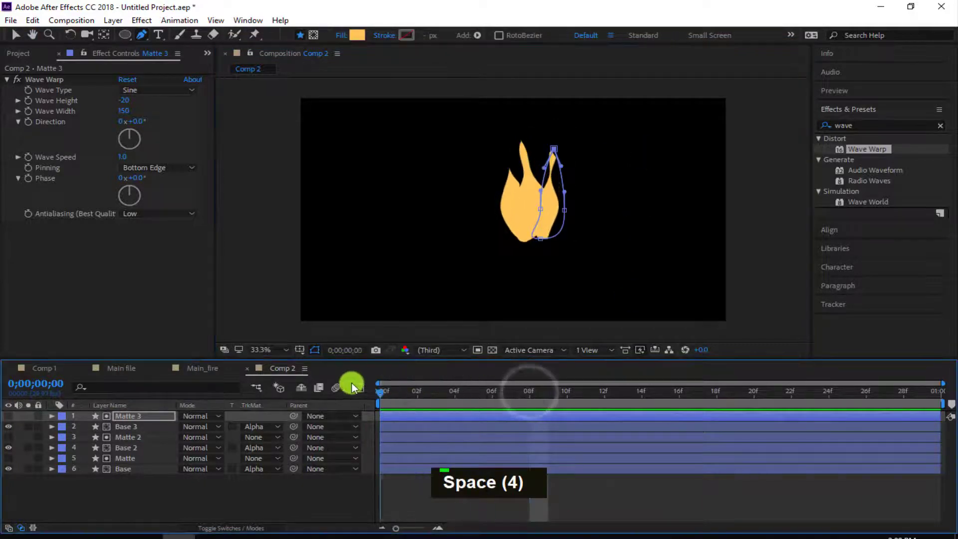
pyautogui.press('space')
pyautogui.press('space')
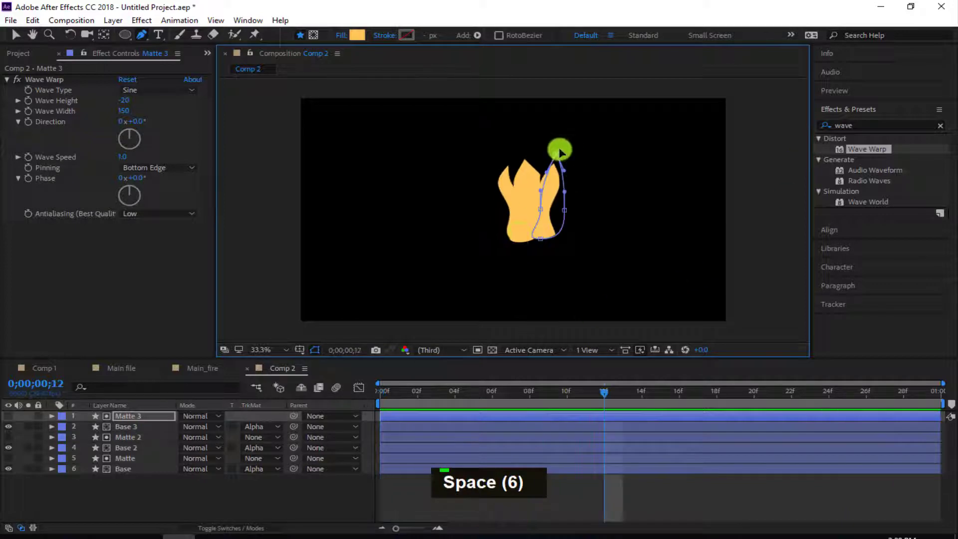
pyautogui.press('space')
pyautogui.press('space')
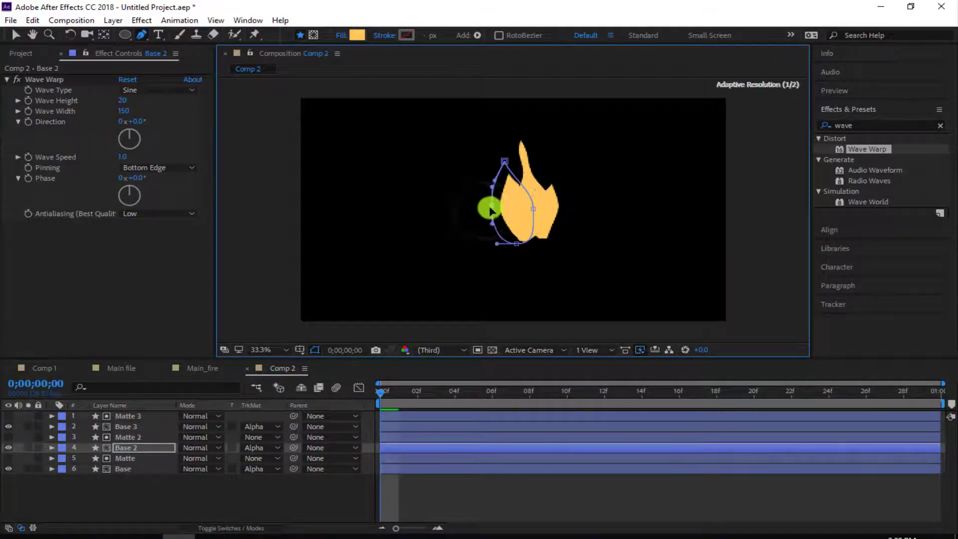
# - Select all six flame and matte layers and move the flame to the bottom of the frame
pyautogui.press('space')
pyautogui.press('space')
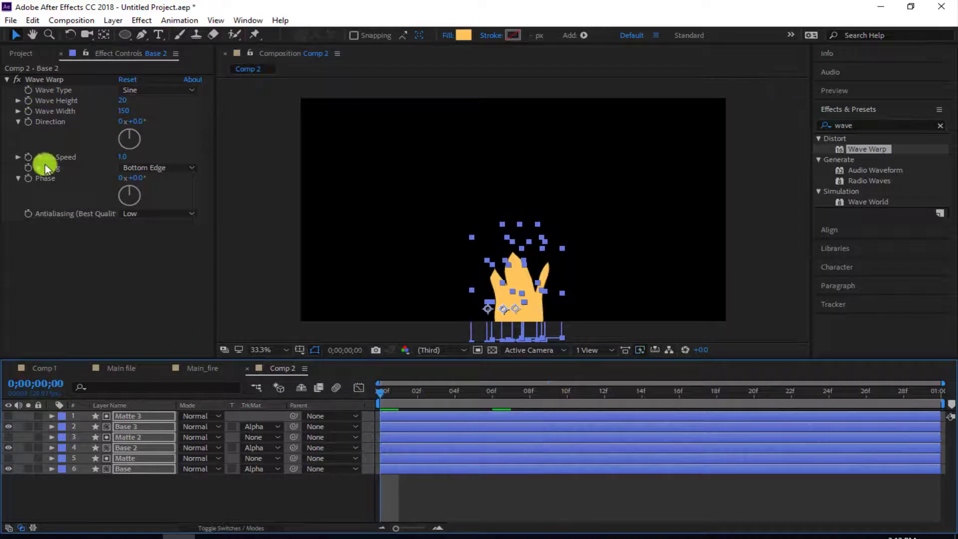
# - Pre-compose the six flame layers into a single layer named Fire
pyautogui.rightClick(146, 430)
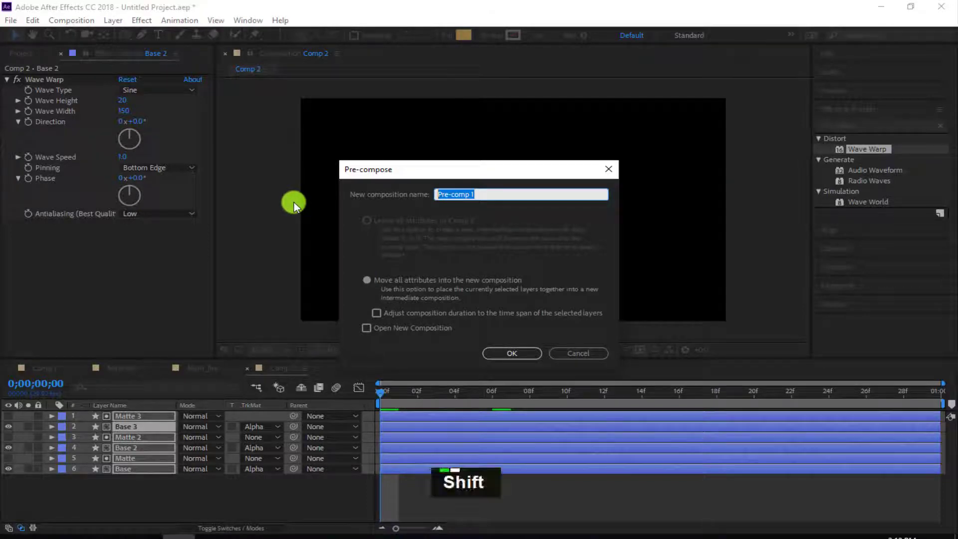
pyautogui.write('f')
pyautogui.write('i')
pyautogui.write('re')
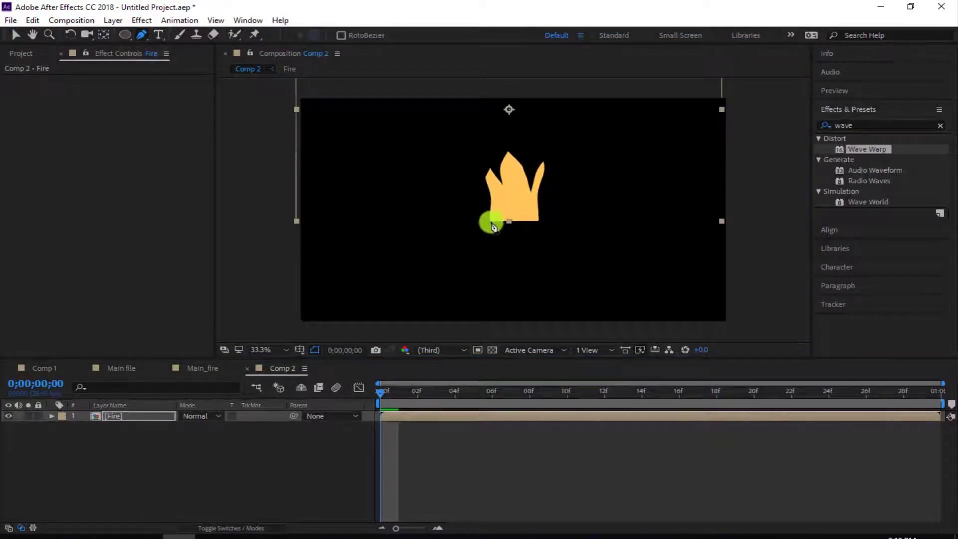
# - Add a rounded base shape under the Fire flame and preview the result
pyautogui.write('-')
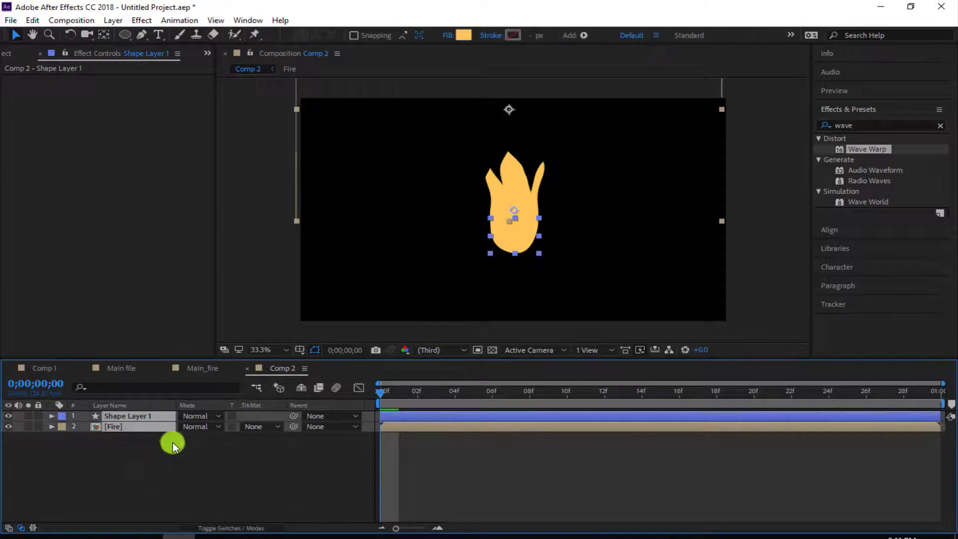
pyautogui.press('space')
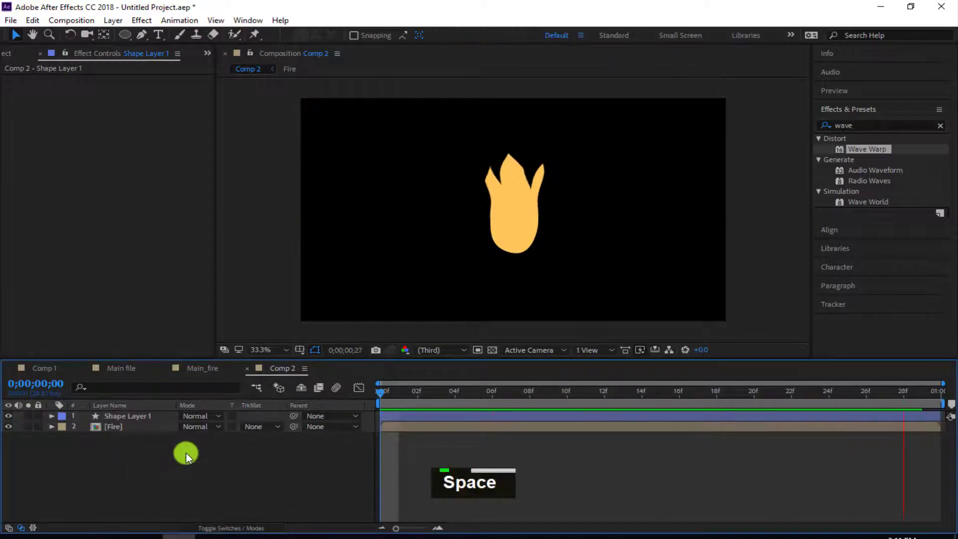
pyautogui.press('space')
# - Pre-compose the flame and its base into a layer named main_fire
pyautogui.rightClick(146, 422)
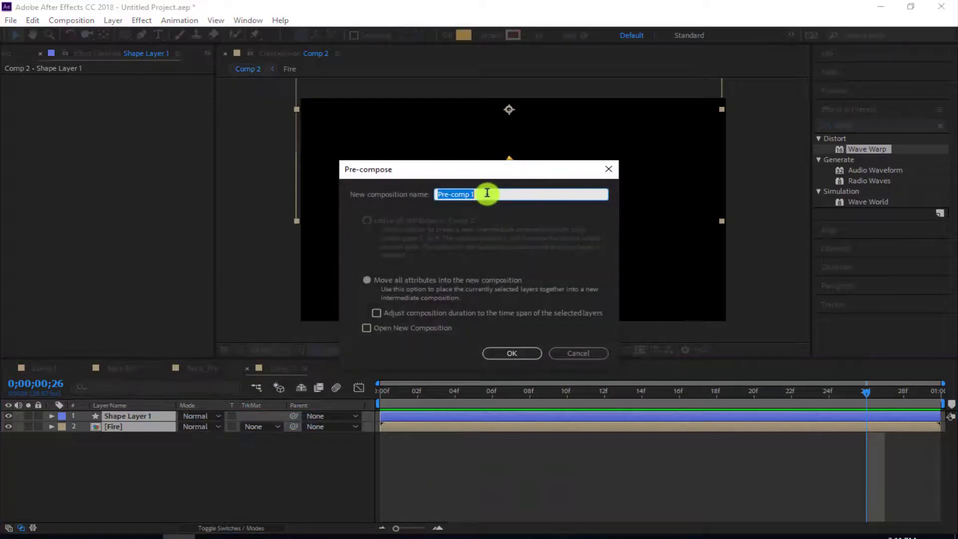
pyautogui.write('main_fire')
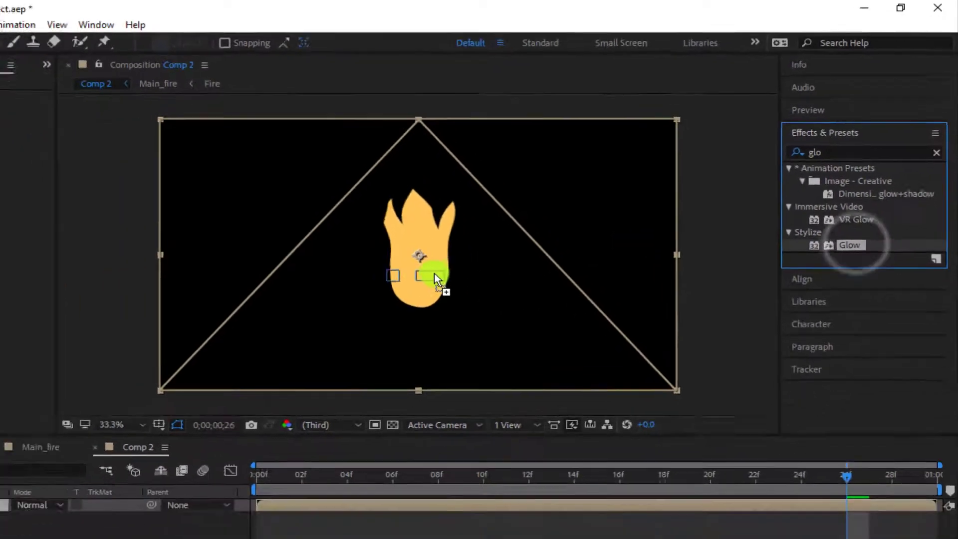
# - Name the layer 'Main_fire_glo', duplicate it and reveal the top copy's Scale
pyautogui.write('Main_fire_glo')
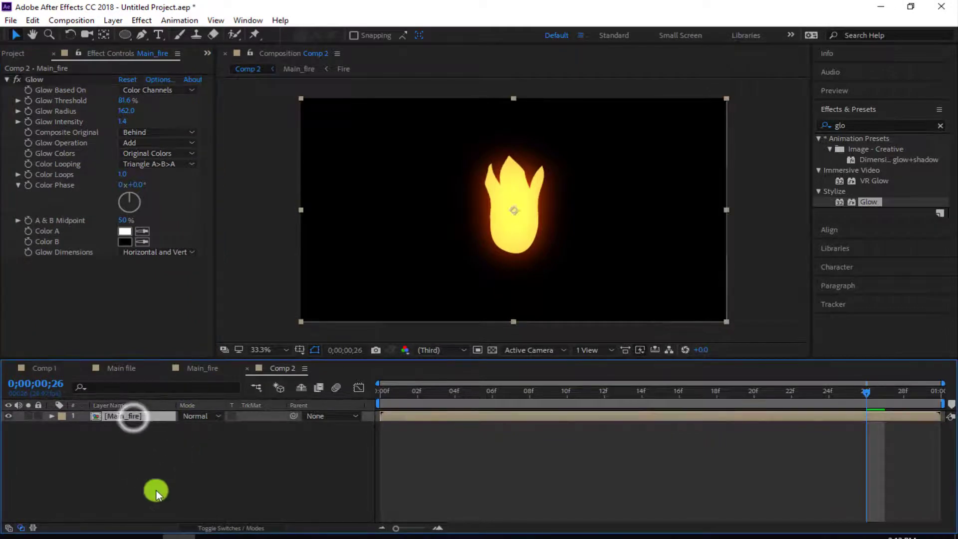
pyautogui.press('ctrl+d')
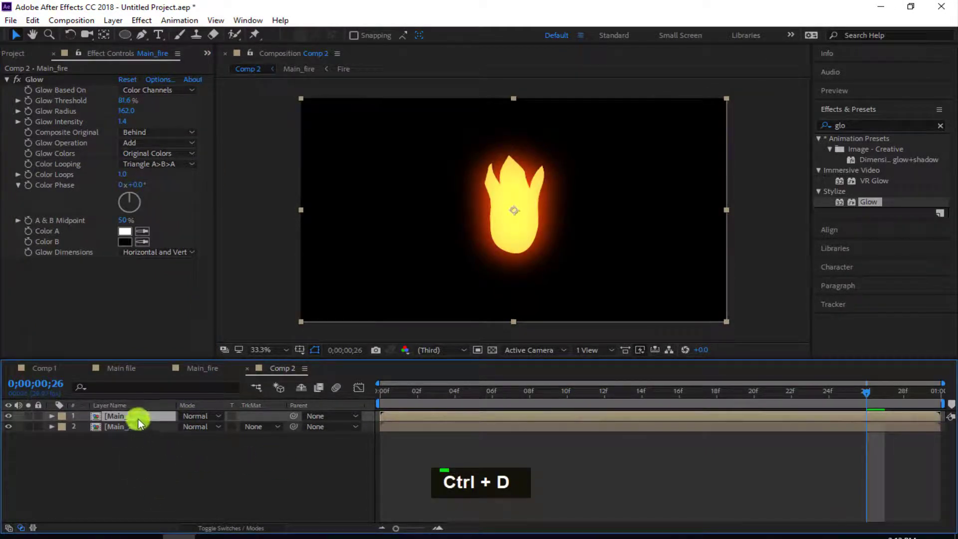
pyautogui.write('s')
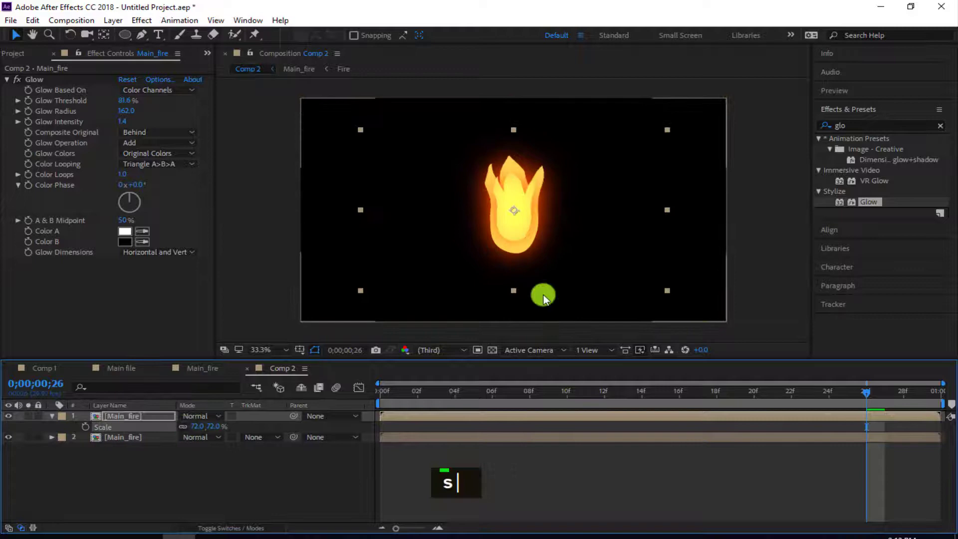
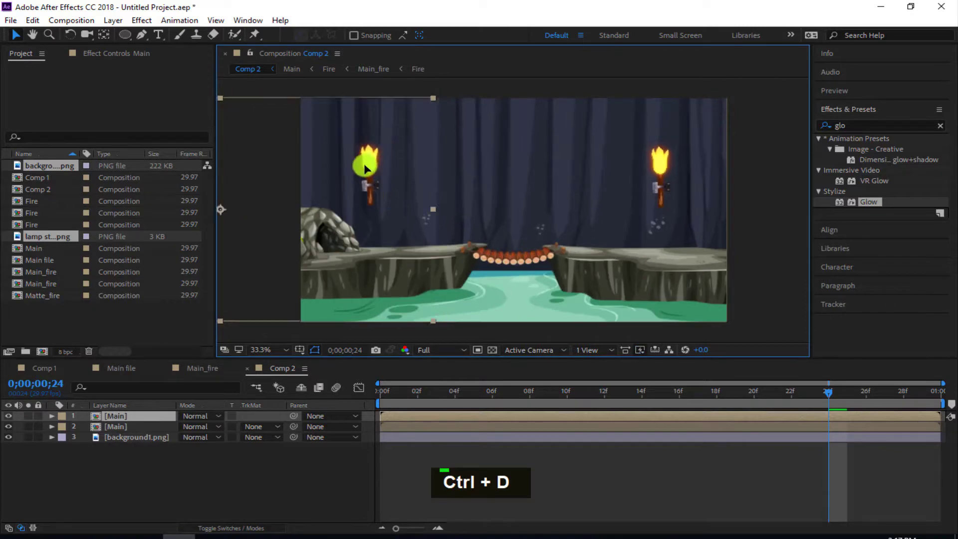
# - Duplicate the torch pre-comp for a third centre torch and preview the three burning torches
pyautogui.press('ctrl+d')
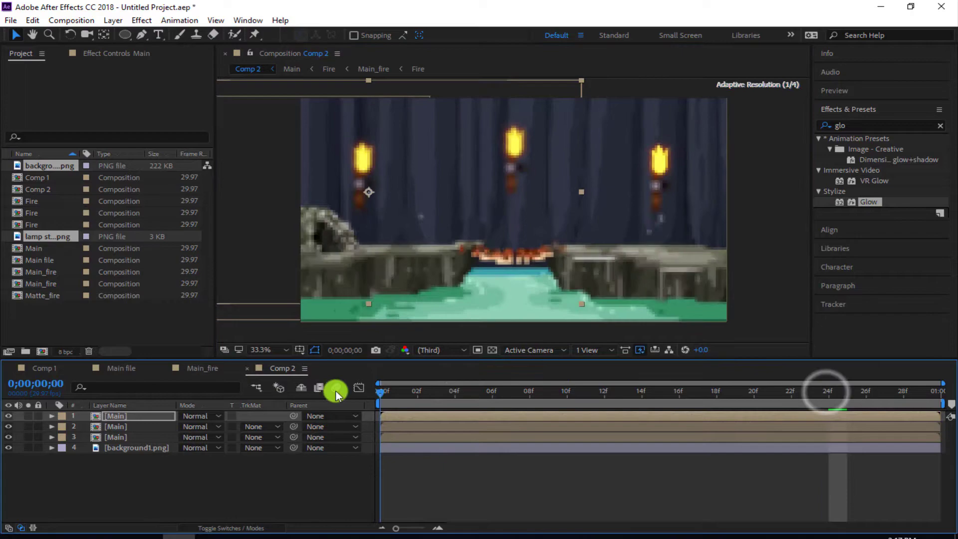
pyautogui.press('space')
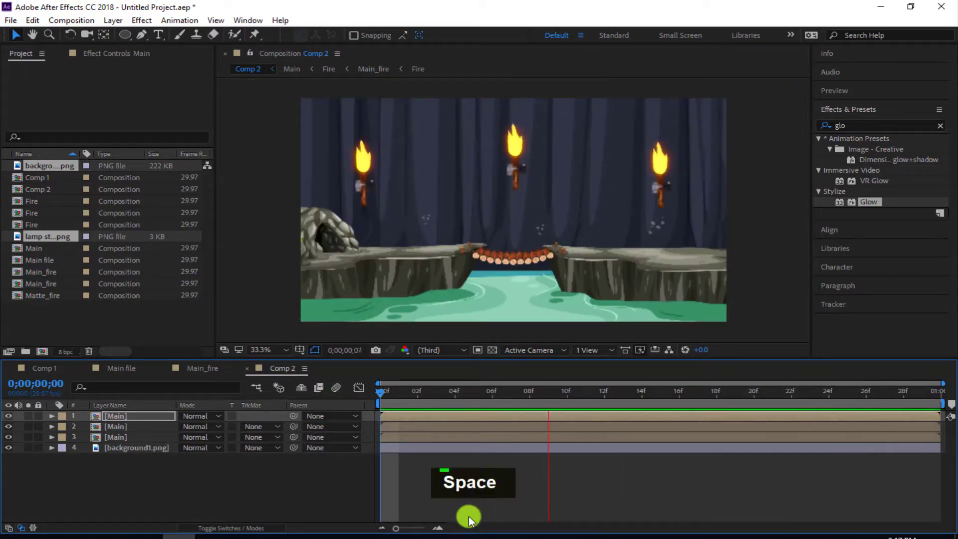